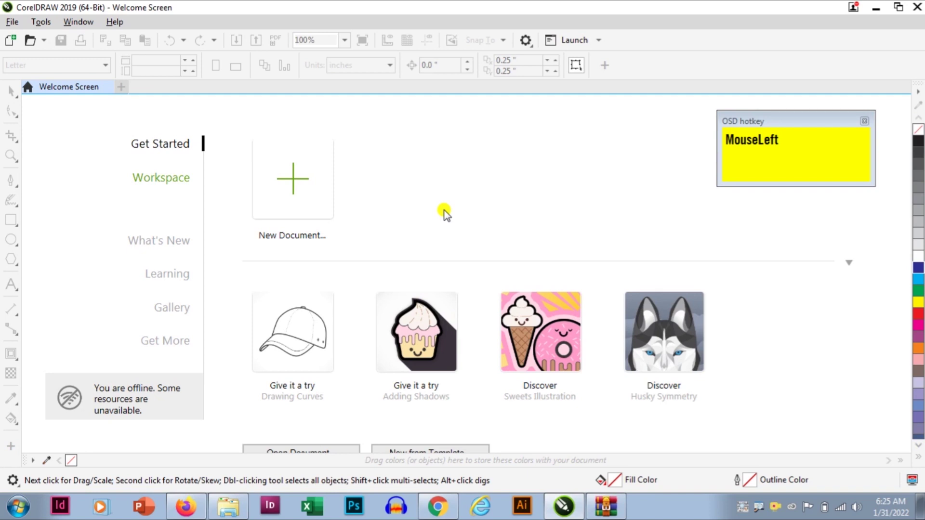
- Start the new Logo Icon document from the welcome screen
{"action": "key", "text": "ctrl+s"}
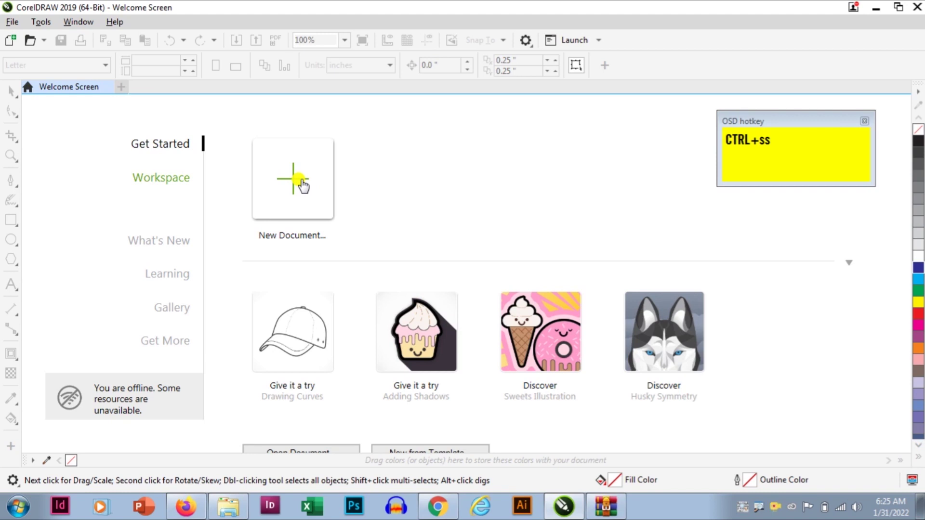
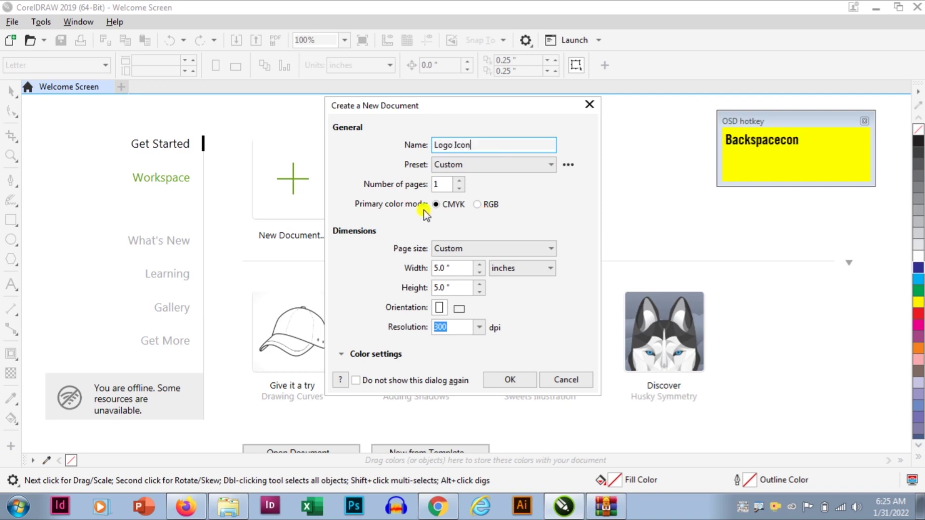
- Create the Logo Icon document and rotate the drawn square 45° into a diamond
{"action": "left_click", "coordinate": [509, 383]}
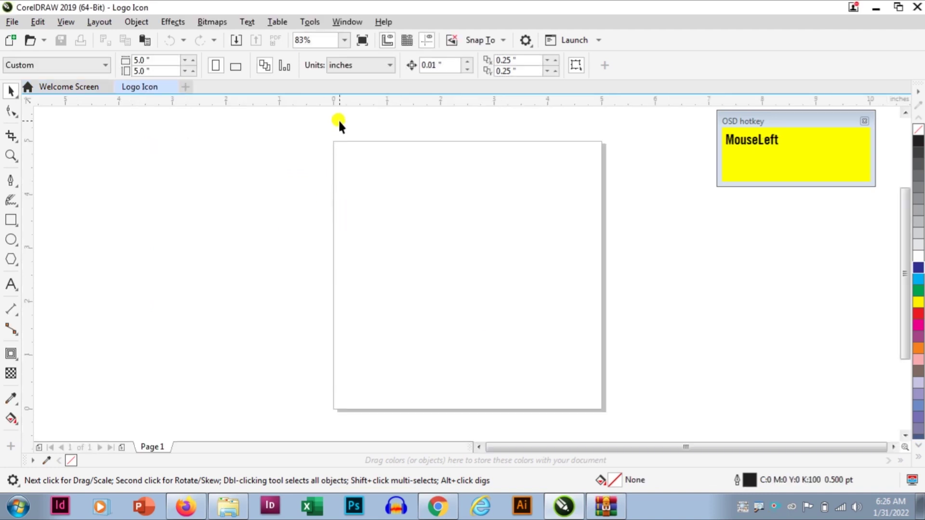
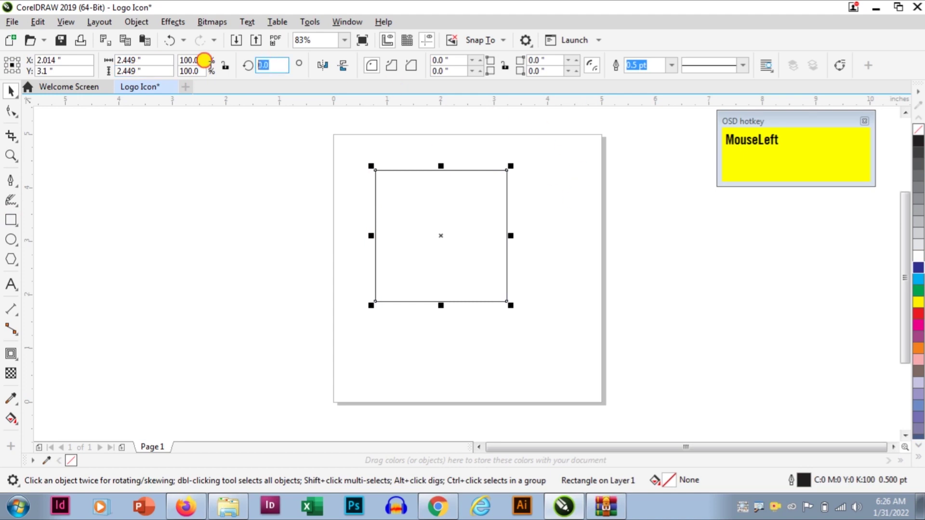
{"action": "key", "text": "KP_4"}
{"action": "key", "text": "KP_5"}
{"action": "scroll", "scroll_direction": "up", "scroll_amount": 3}
- Round the diamond's corners to a 0.371" radius with the Shape tool
{"action": "left_click", "coordinate": [20, 123]}
{"action": "scroll", "scroll_direction": "down", "scroll_amount": 3}
{"action": "scroll", "scroll_direction": "up", "scroll_amount": 3}
{"action": "left_click_drag", "start_coordinate": [519, 192], "coordinate": [525, 230]}
{"action": "key", "text": "ctrl+space"}
{"action": "scroll", "scroll_direction": "down", "scroll_amount": 3}
{"action": "scroll", "scroll_direction": "up", "scroll_amount": 3}
{"action": "key", "text": "ctrl+space"}
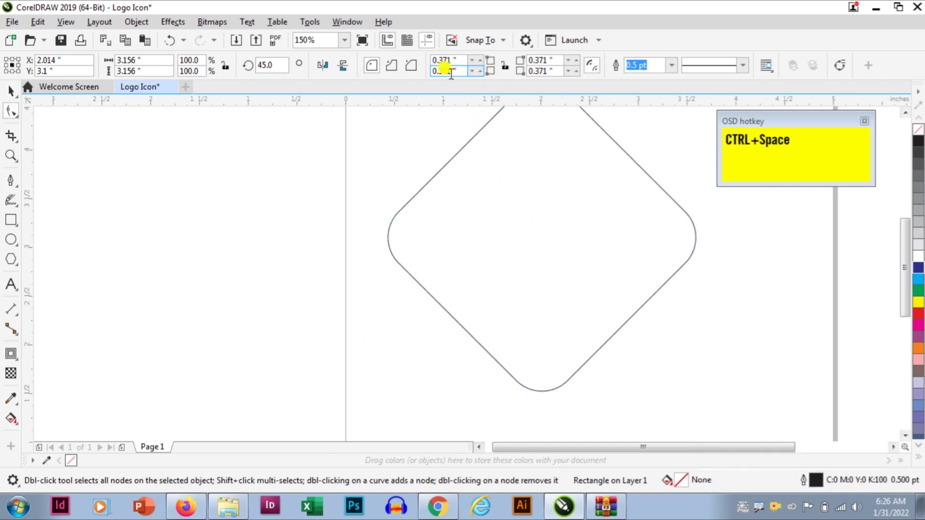
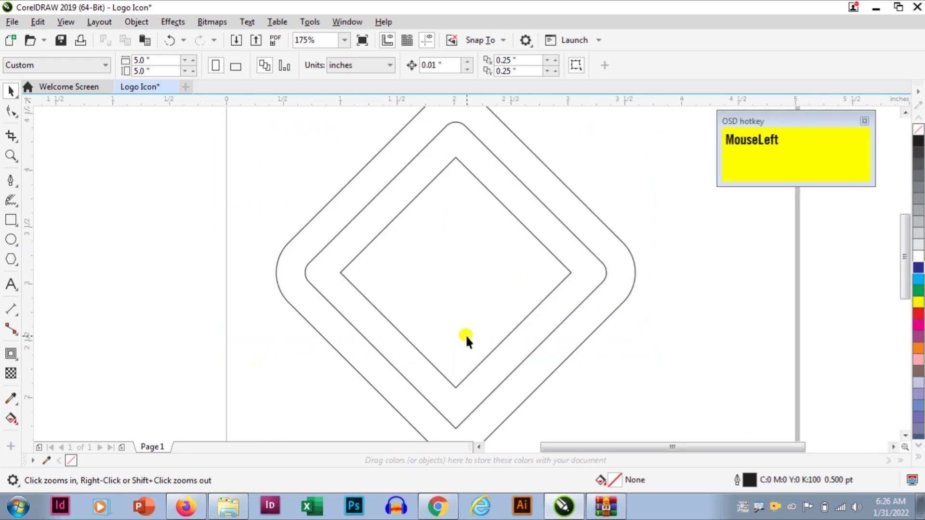
- Add an inward contour of 2 steps at 0.254" offset to the rounded diamond
{"action": "scroll", "scroll_direction": "down", "scroll_amount": 3}
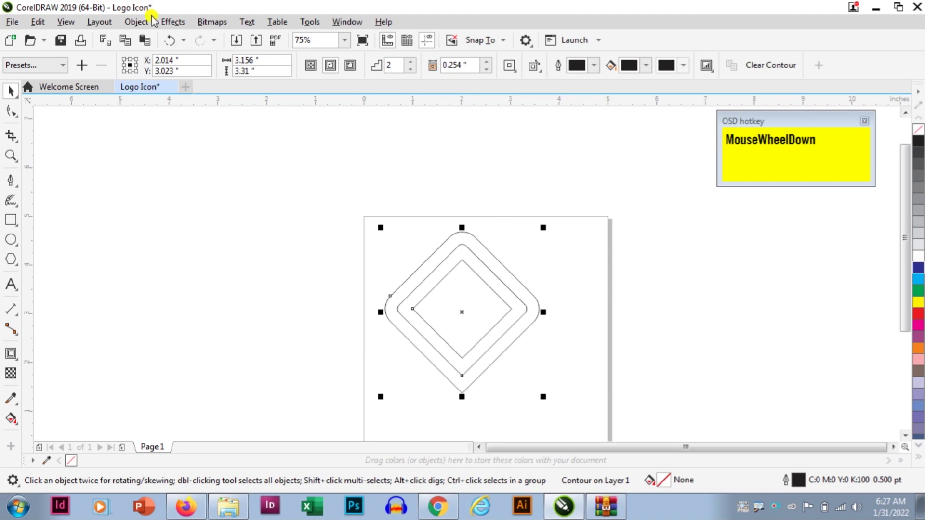
- Break the contour apart, ungroup, select all three diamonds and set their outlines to 8 pt
{"action": "left_click", "coordinate": [151, 28]}
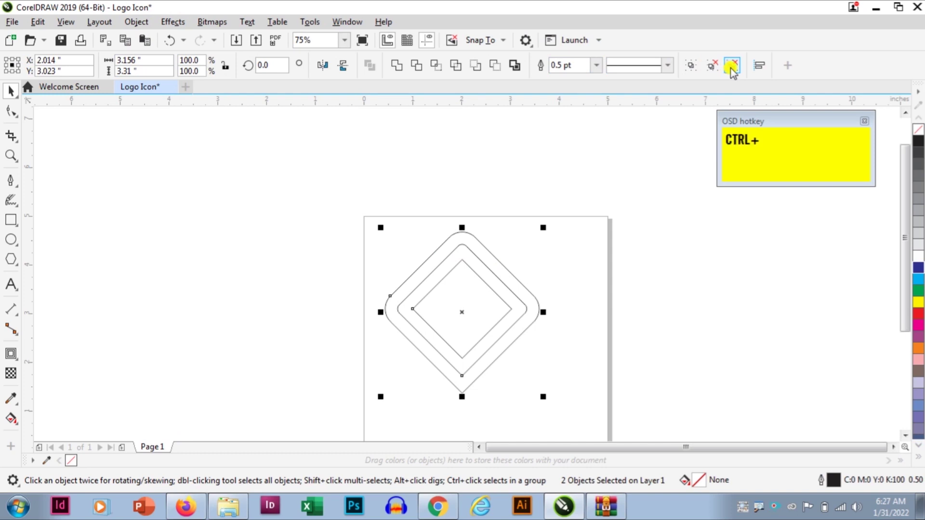
{"action": "key", "text": "ctrl+s"}
{"action": "key", "text": "ctrl+s"}
{"action": "left_click", "coordinate": [736, 73]}
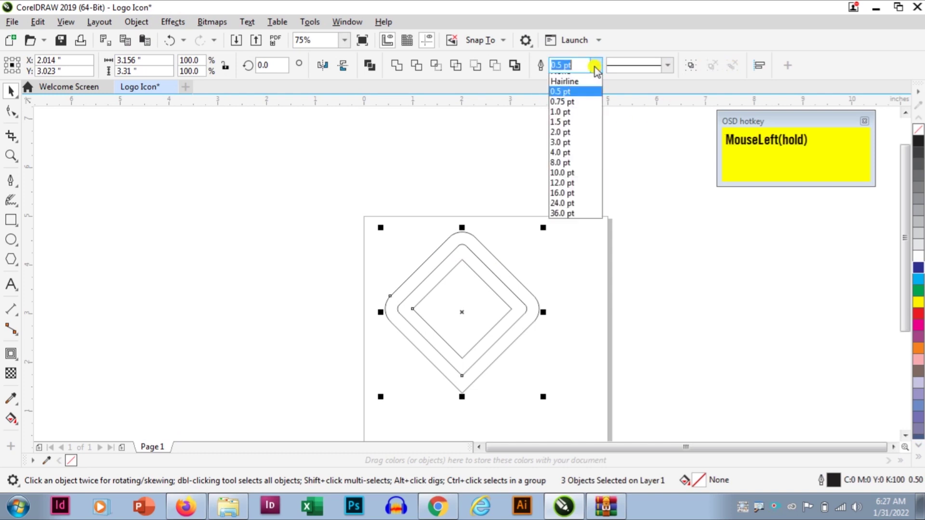
{"action": "scroll", "scroll_direction": "up", "scroll_amount": 3}
{"action": "left_click", "coordinate": [542, 330]}
- Convert the thick outlines to band objects with white fill and black outline
{"action": "key", "text": "ctrl+s"}
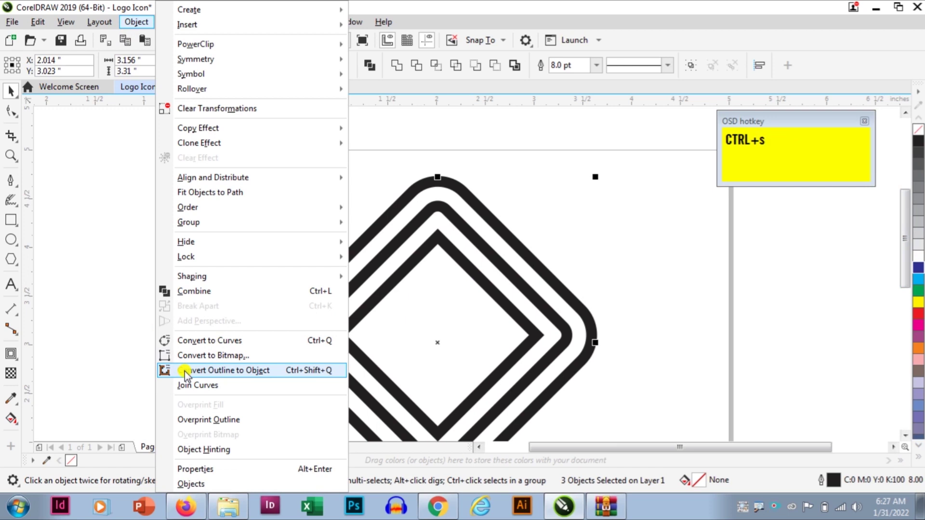
{"action": "key", "text": "s"}
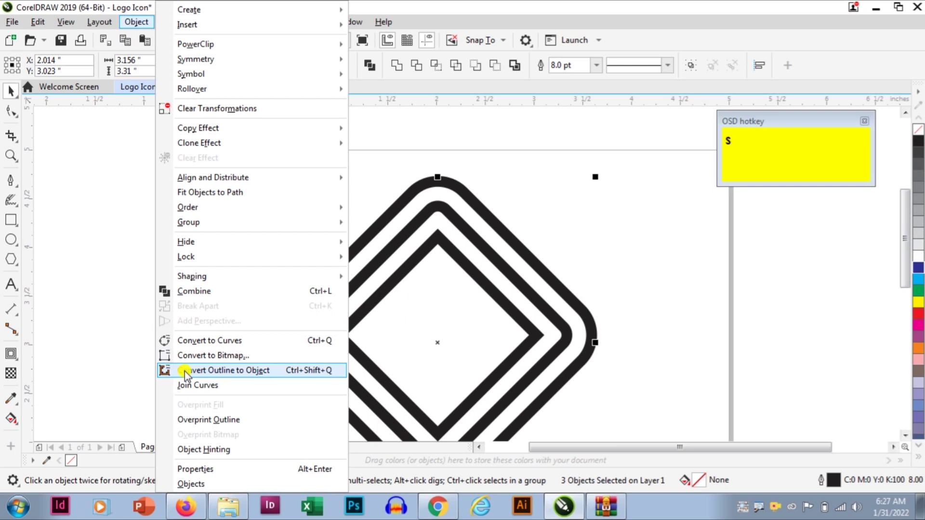
{"action": "left_click", "coordinate": [542, 330]}
{"action": "scroll", "scroll_direction": "down", "scroll_amount": 3}
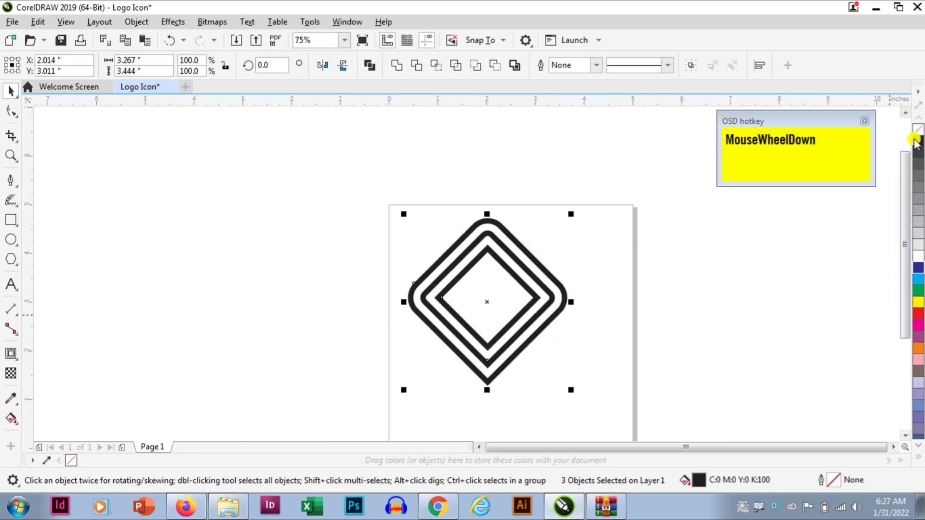
{"action": "right_click", "coordinate": [561, 281]}
{"action": "left_click", "coordinate": [552, 290]}
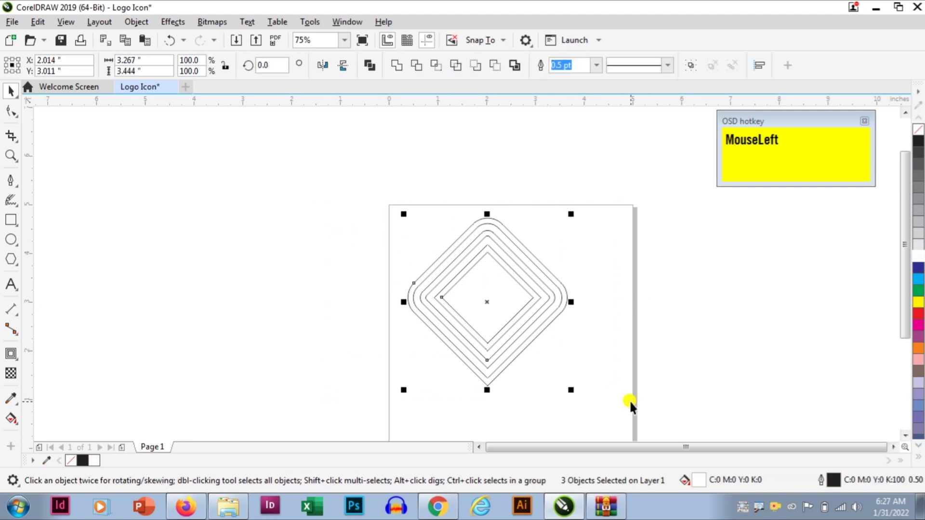
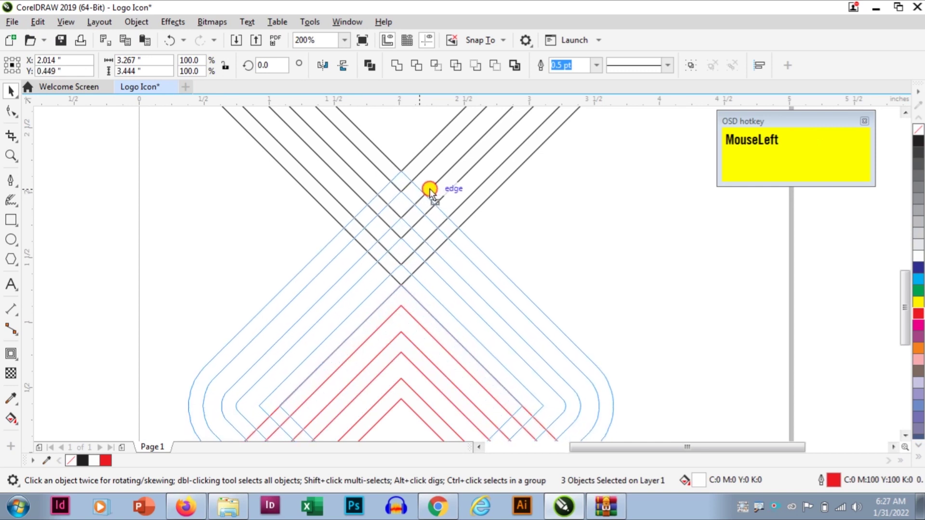
- Drop a copy of the banded diamond overlapping the lower corner and select both diamonds
{"action": "scroll", "scroll_direction": "up", "scroll_amount": 3}
{"action": "scroll", "scroll_direction": "down", "scroll_amount": 3}
{"action": "scroll", "scroll_direction": "up", "scroll_amount": 3}
{"action": "left_click_drag", "start_coordinate": [380, 195], "coordinate": [446, 262]}
{"action": "scroll", "scroll_direction": "down", "scroll_amount": 3}
{"action": "scroll", "scroll_direction": "up", "scroll_amount": 3}
{"action": "scroll", "scroll_direction": "down", "scroll_amount": 3}
{"action": "left_click", "coordinate": [355, 199]}
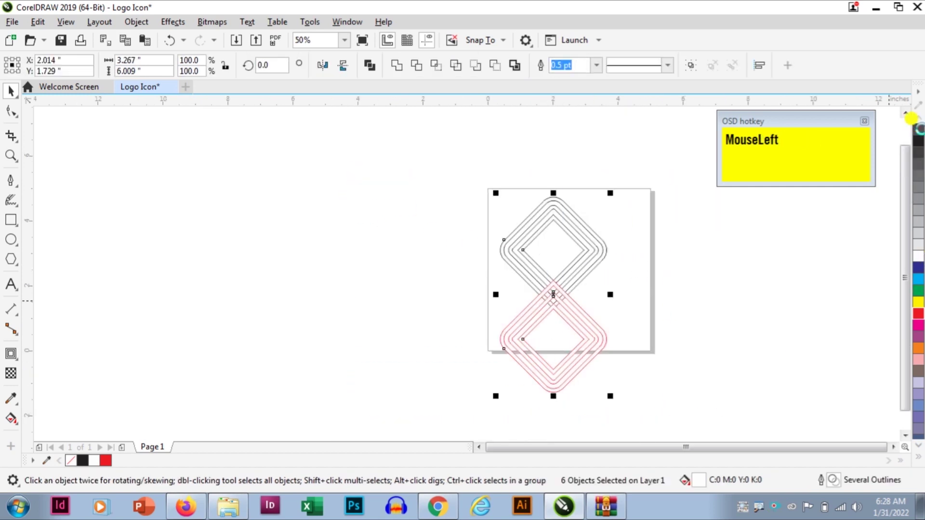
{"action": "scroll", "scroll_direction": "up", "scroll_amount": 3}
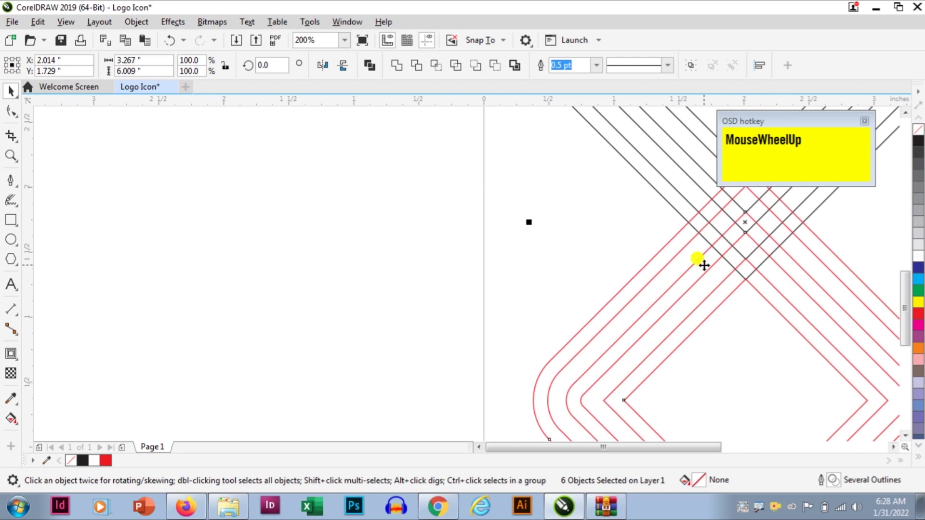
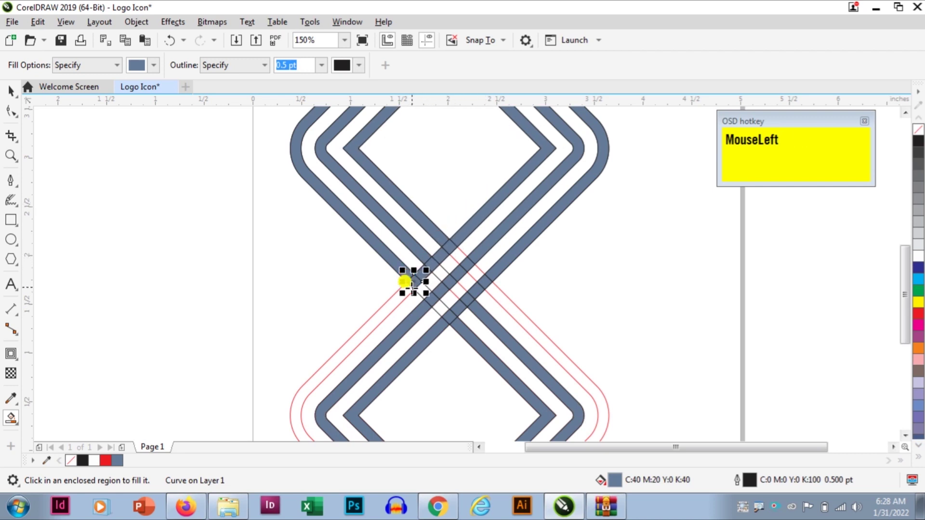
- Delete the three leftover original outline shapes after smart-filling the bands
{"action": "scroll", "scroll_direction": "down", "scroll_amount": 3}
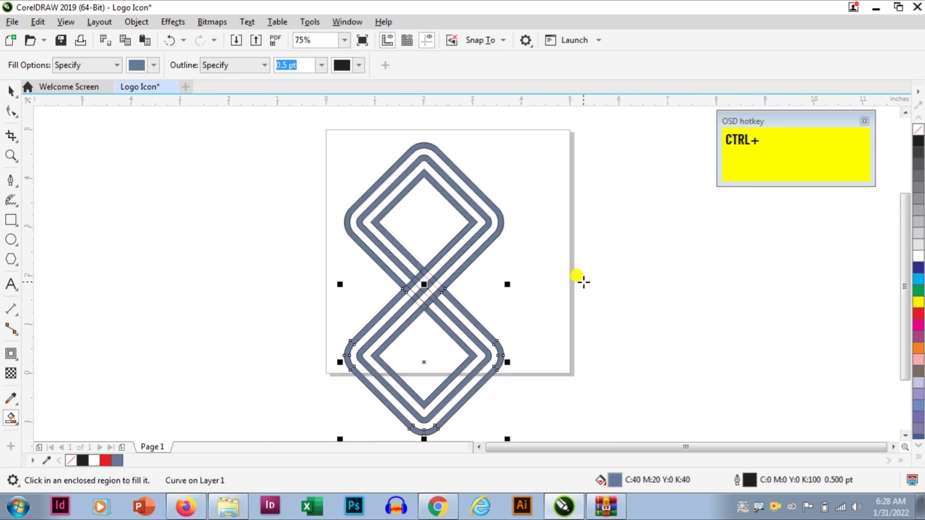
{"action": "key", "text": "ctrl+space"}
{"action": "scroll", "scroll_direction": "up", "scroll_amount": 3}
{"action": "left_click", "coordinate": [536, 291]}
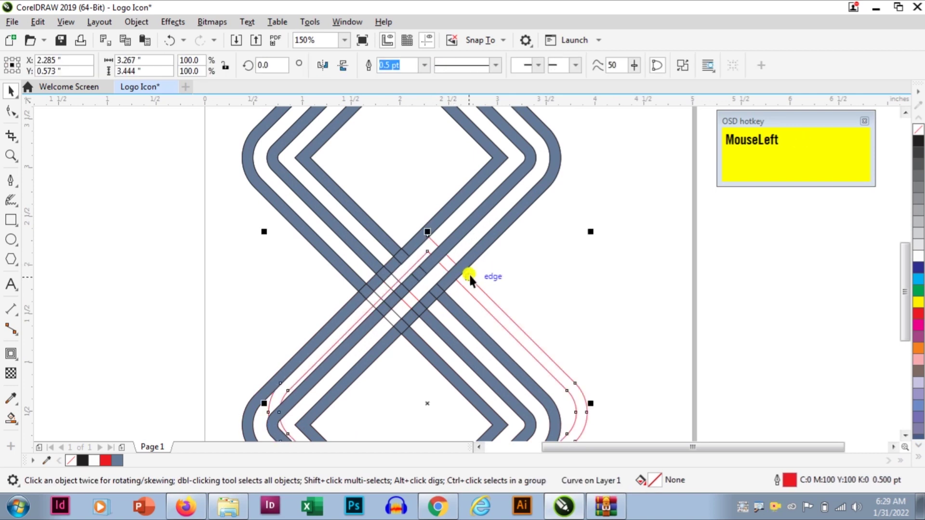
{"action": "key", "text": "Delete"}
{"action": "left_click", "coordinate": [419, 299]}
{"action": "key", "text": "Delete"}
{"action": "left_click", "coordinate": [404, 317]}
{"action": "key", "text": "Delete"}
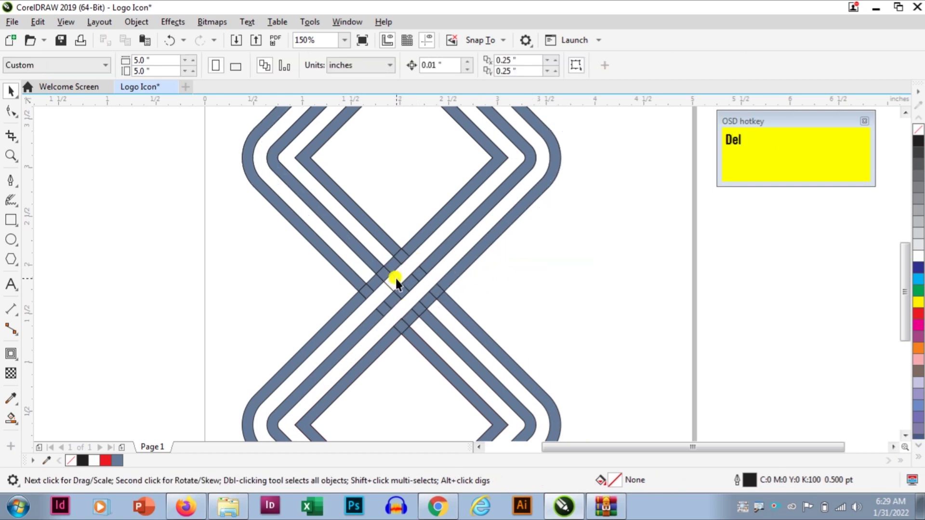
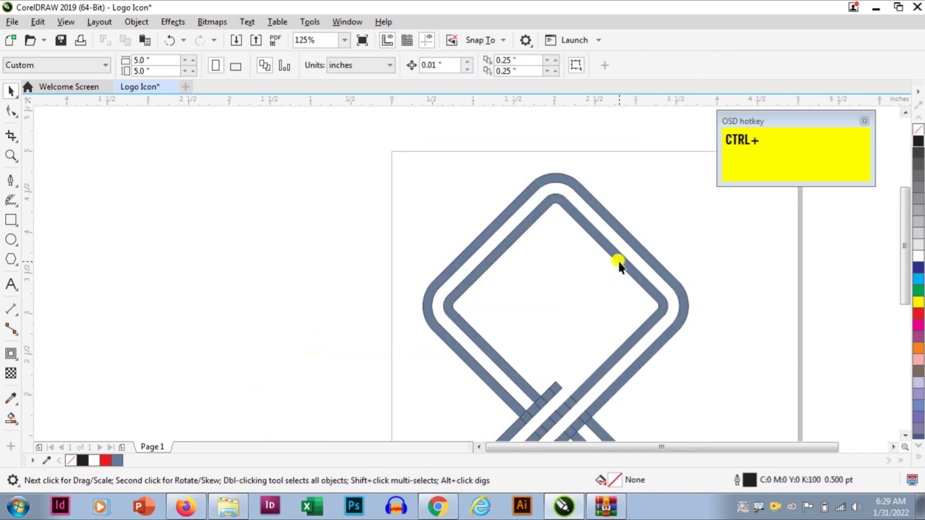
- Select all band pieces, weld them into one figure-eight shape and fill it black
{"action": "key", "text": "ctrl+v"}
{"action": "scroll", "scroll_direction": "down", "scroll_amount": 3}
{"action": "left_click", "coordinate": [452, 217]}
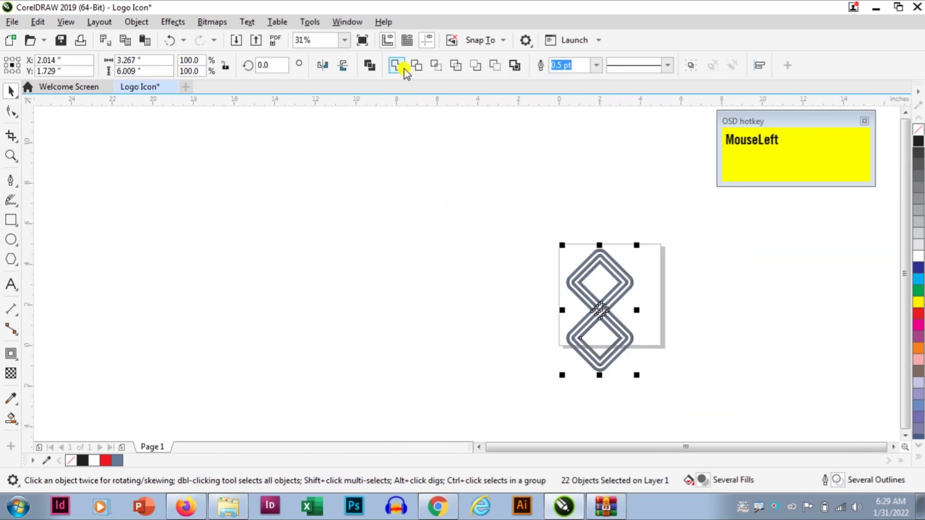
{"action": "key", "text": "ctrl+s"}
{"action": "key", "text": "ctrl+s"}
{"action": "left_click", "coordinate": [406, 73]}
{"action": "scroll", "scroll_direction": "up", "scroll_amount": 3}
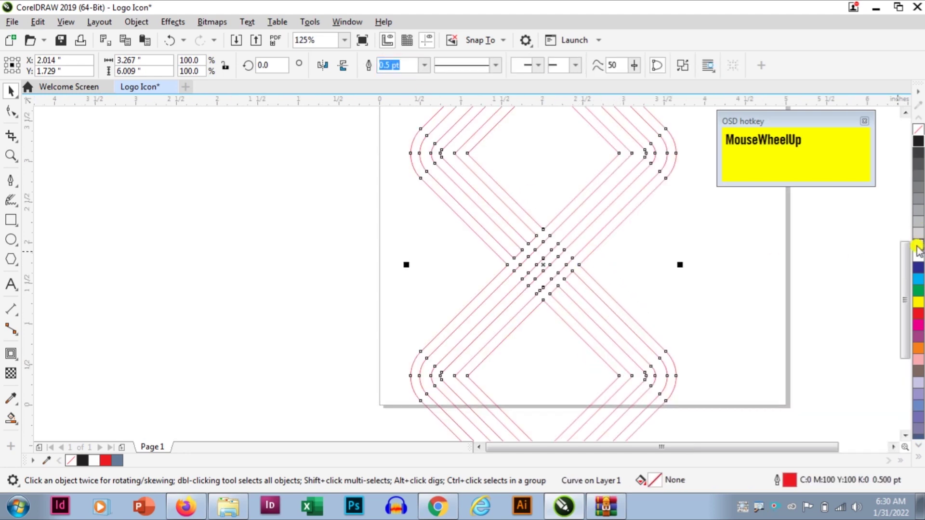
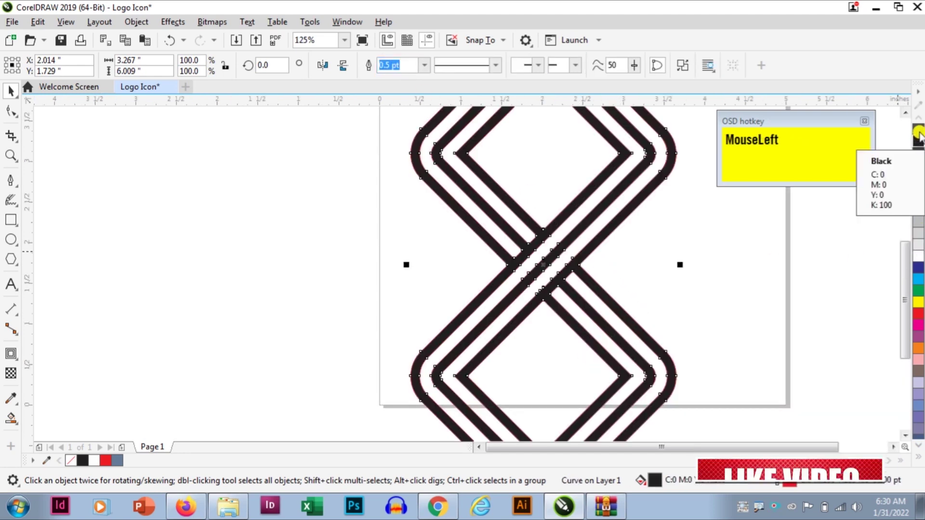
- Zoom out, select the figure-eight, rotate it 90° into an infinity shape and colour it red
{"action": "right_click", "coordinate": [529, 436]}
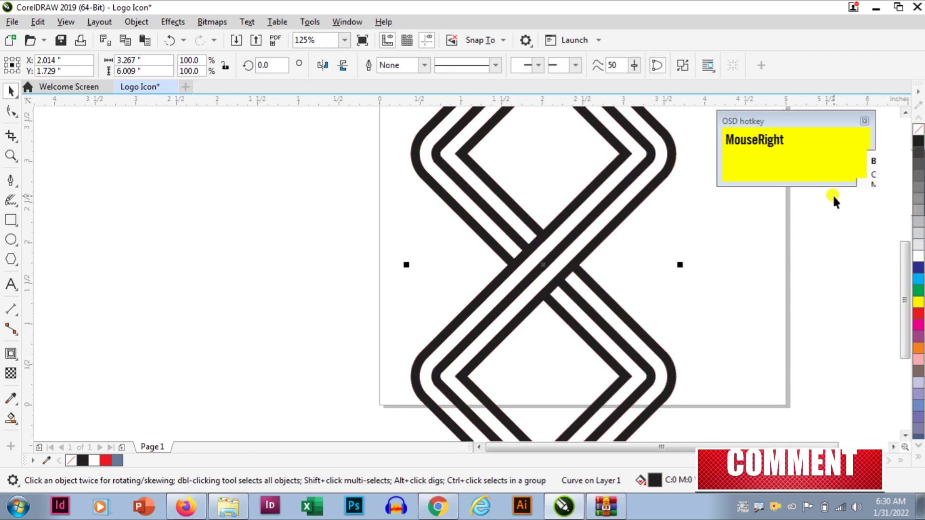
{"action": "left_click", "coordinate": [730, 302]}
{"action": "scroll", "scroll_direction": "down", "scroll_amount": 3}
{"action": "left_click", "coordinate": [530, 203]}
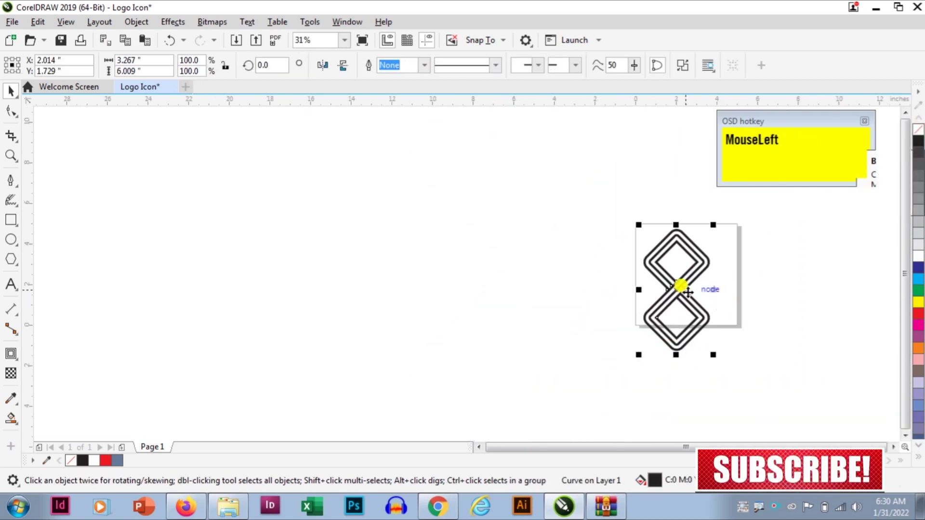
{"action": "scroll", "scroll_direction": "up", "scroll_amount": 3}
{"action": "scroll", "scroll_direction": "down", "scroll_amount": 3}
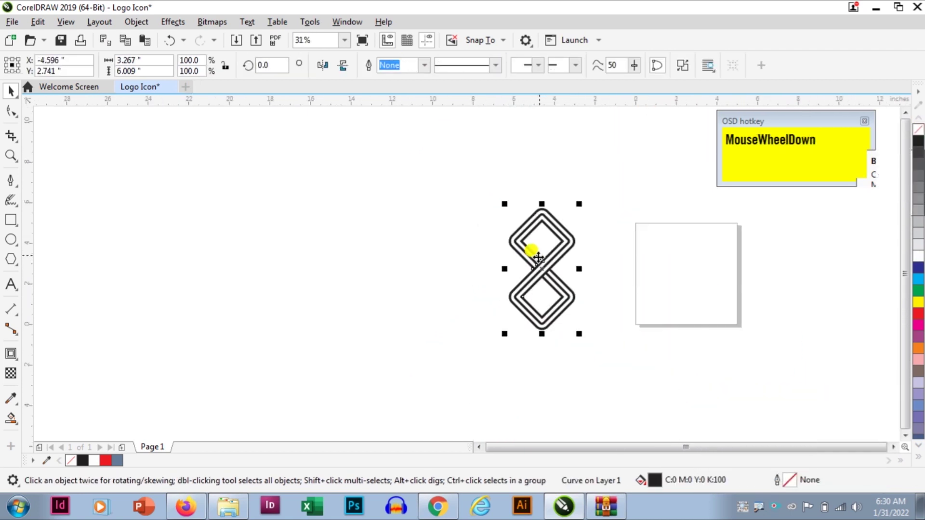
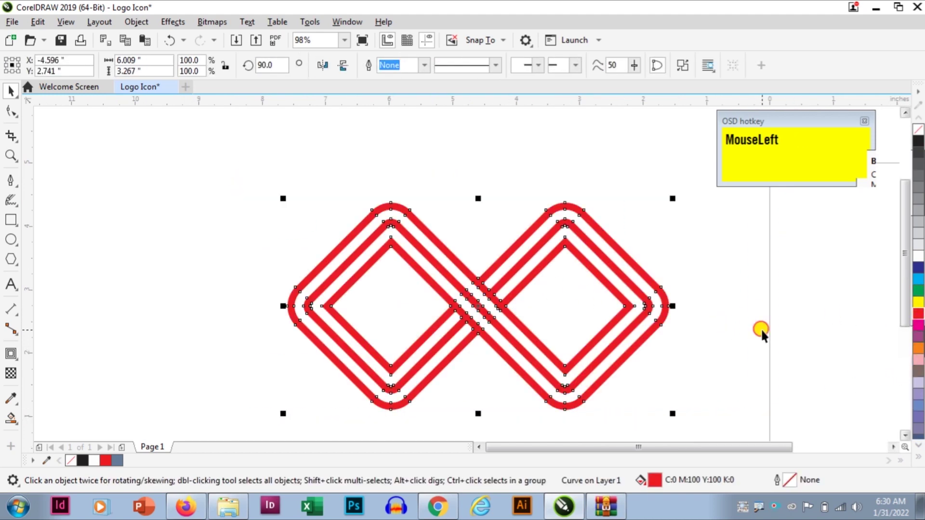
{"action": "scroll", "scroll_direction": "up", "scroll_amount": 3}
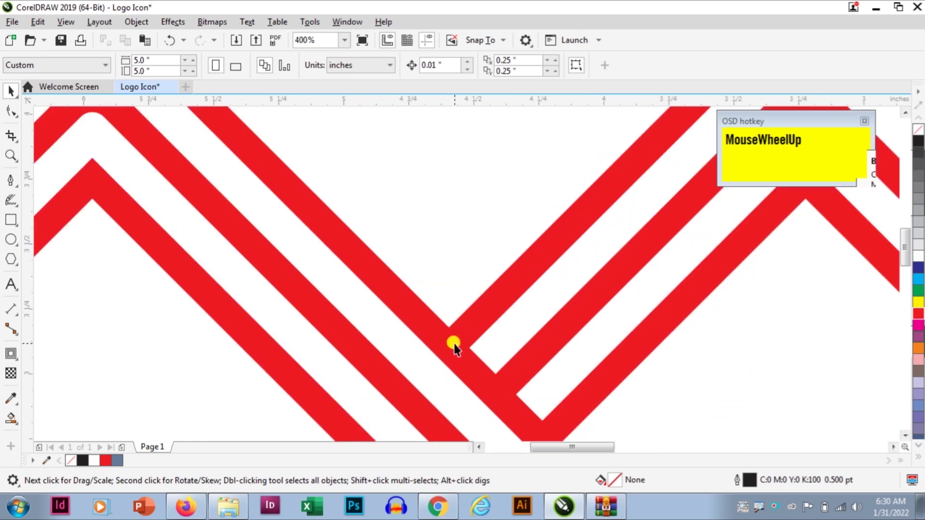
{"action": "scroll", "scroll_direction": "down", "scroll_amount": 3}
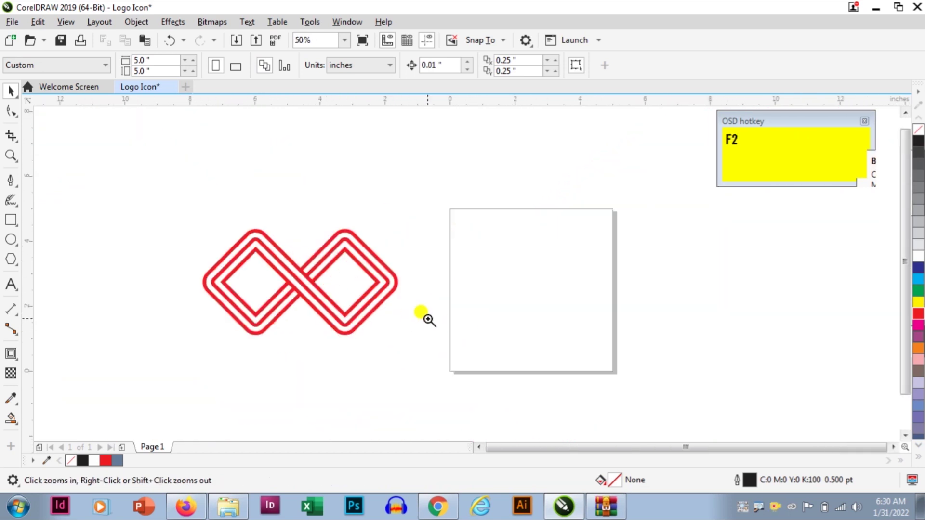
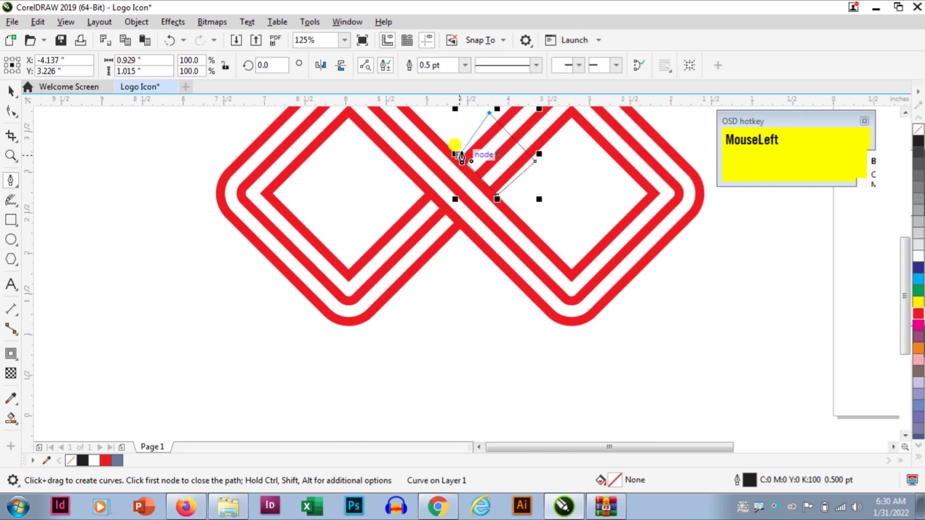
- Finish the black four-sided overlap shape over the upper crossing and tweak its nodes
{"action": "key", "text": "ctrl+space"}
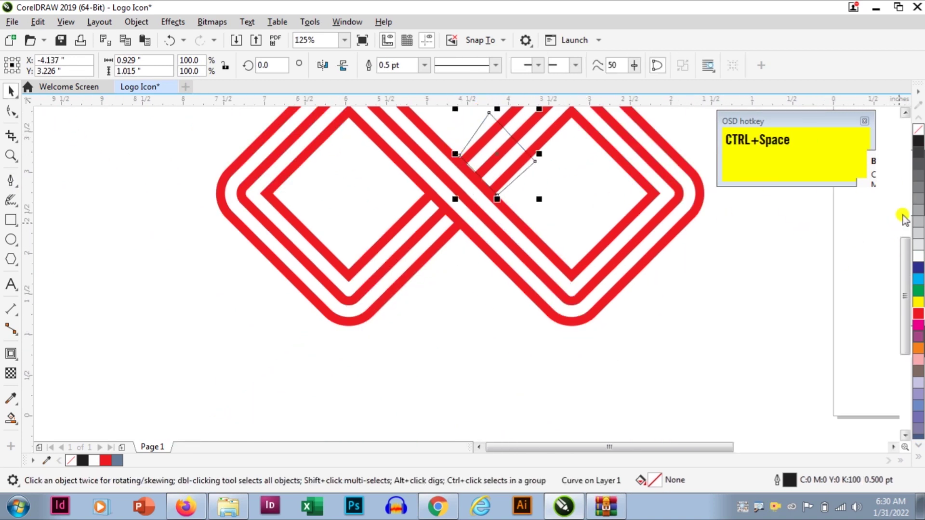
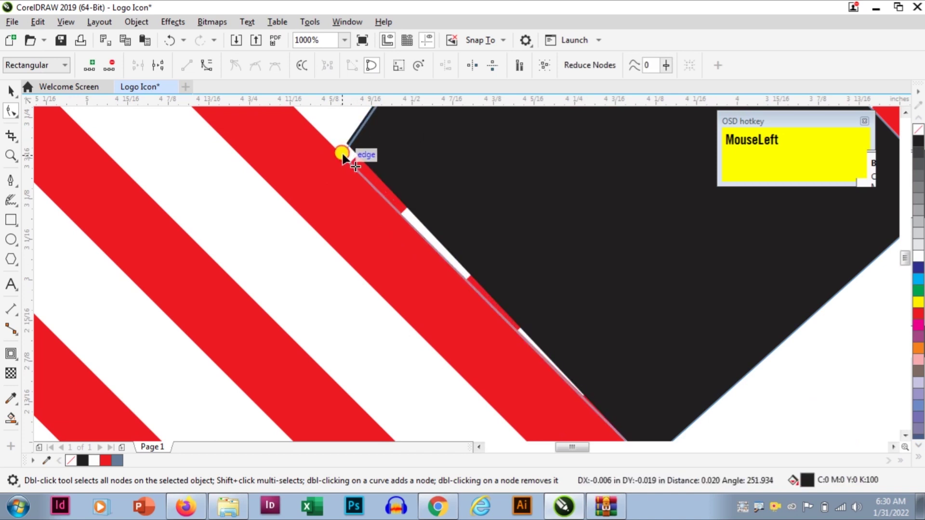
{"action": "scroll", "scroll_direction": "down", "scroll_amount": 3}
{"action": "key", "text": "ctrl+space"}
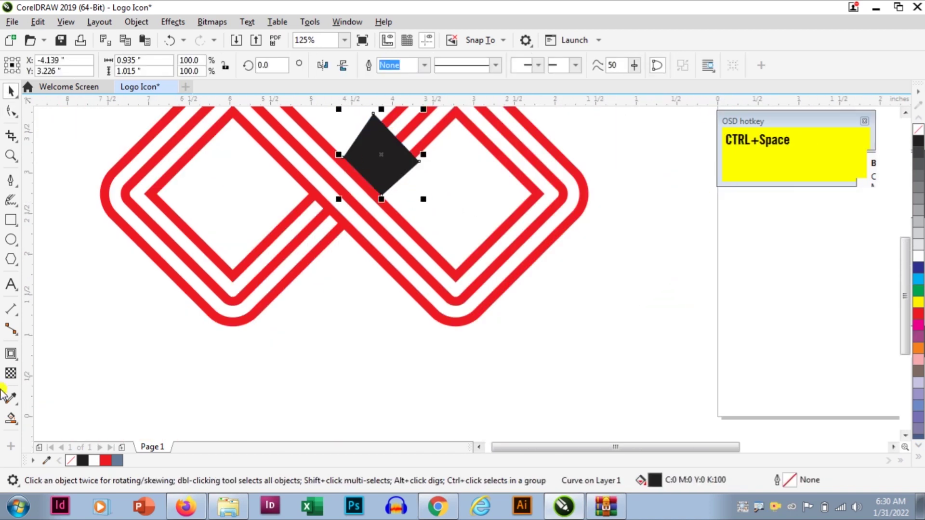
- Apply a fountain fill and a Lens to the black shape, then fade it with the Transparency tool
{"action": "left_click_drag", "start_coordinate": [14, 375], "coordinate": [435, 173]}
{"action": "key", "text": "ctrl+space"}
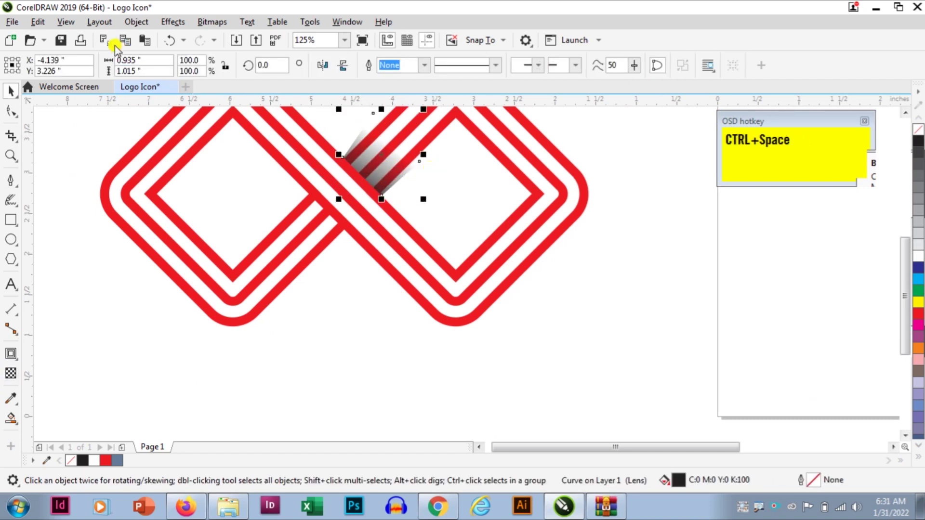
{"action": "left_click", "coordinate": [134, 27]}
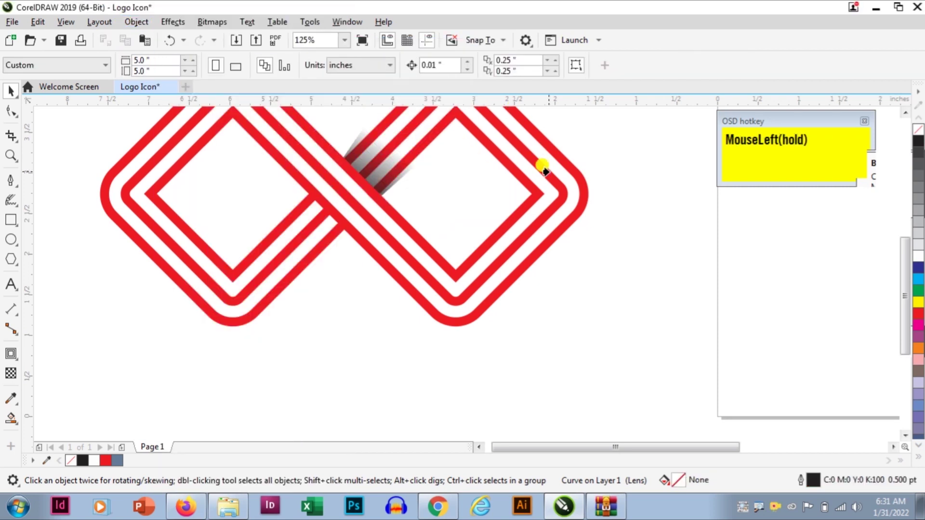
{"action": "key", "text": "ctrl+space"}
{"action": "left_click", "coordinate": [659, 171]}
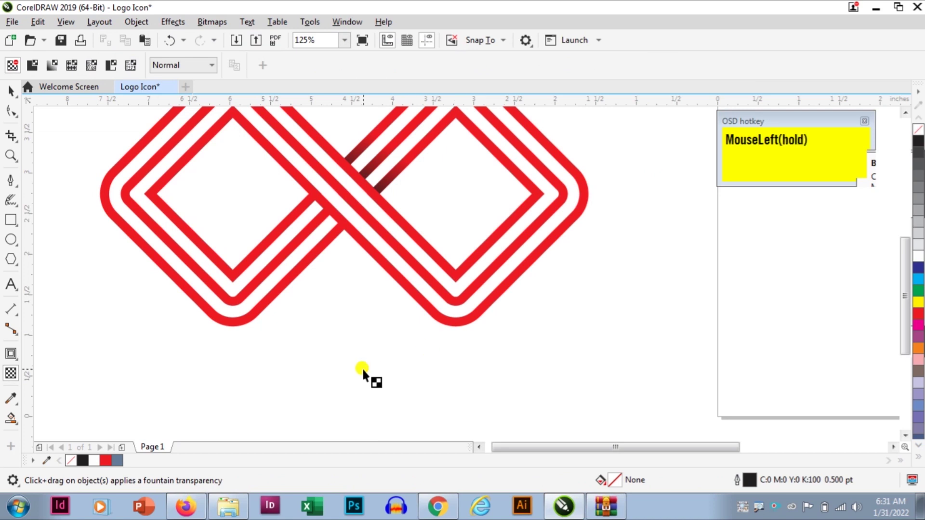
{"action": "scroll", "scroll_direction": "up", "scroll_amount": 3}
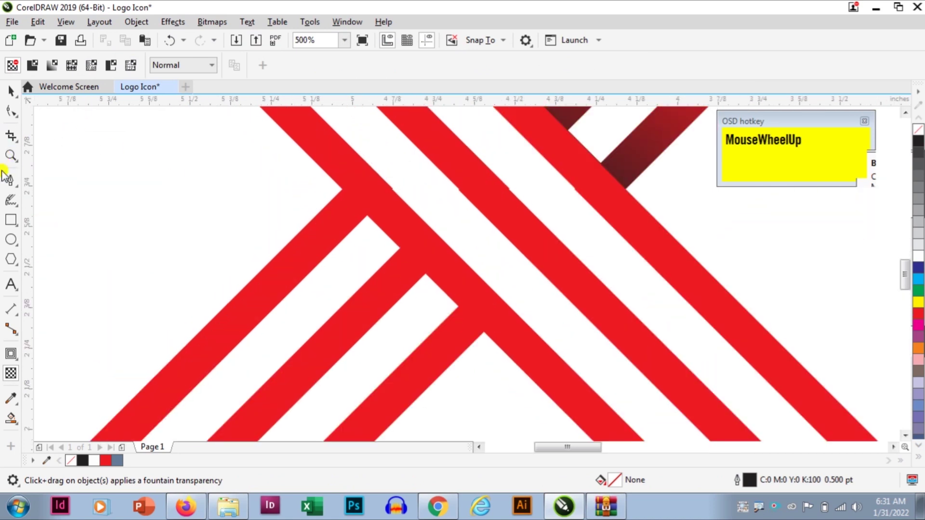
- Draw a four-sided Pen outline over the lower crossing for the second shadow
{"action": "left_click", "coordinate": [17, 186]}
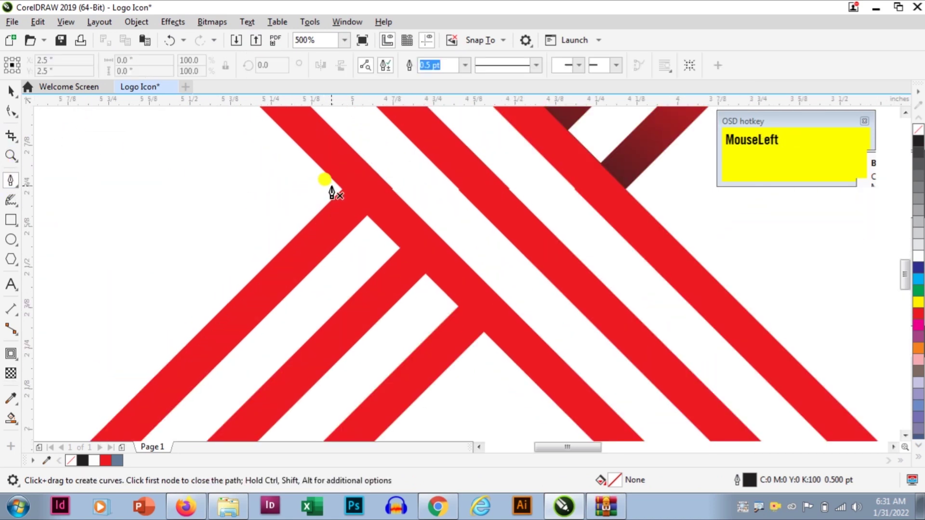
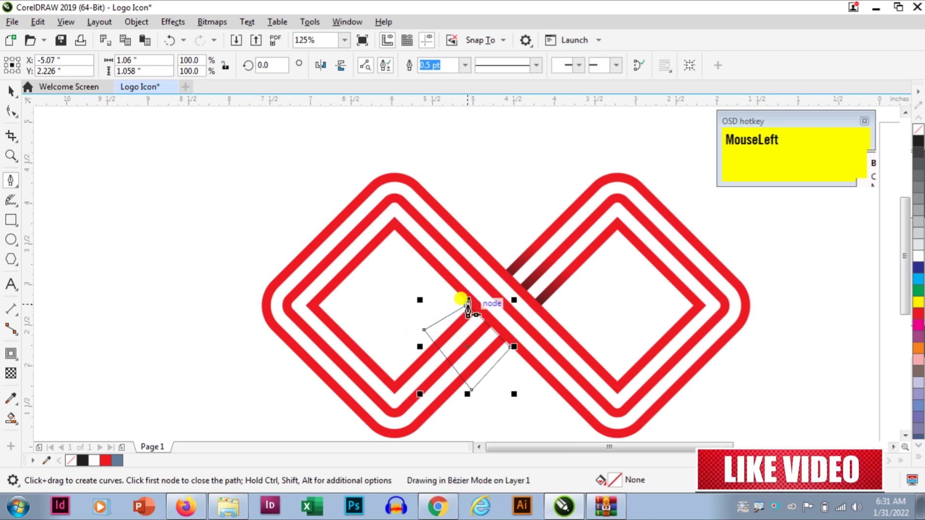
{"action": "key", "text": "ctrl+space"}
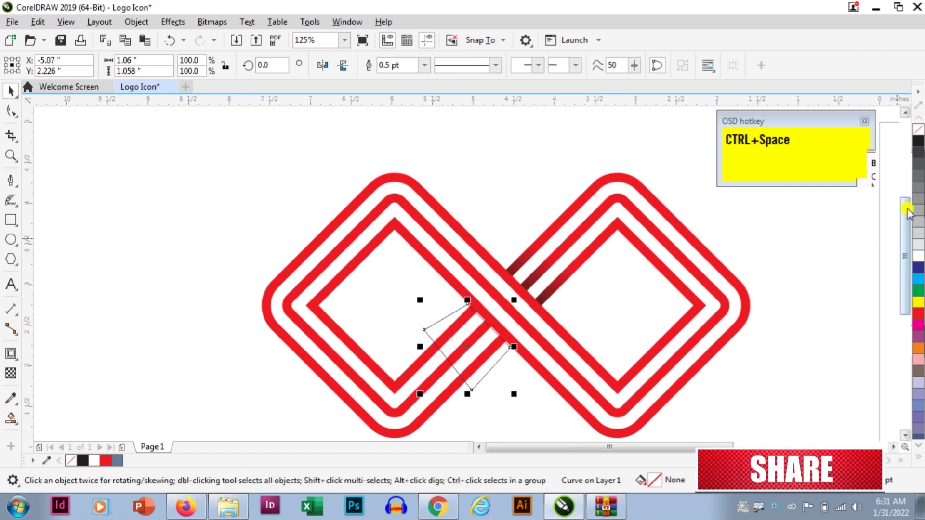
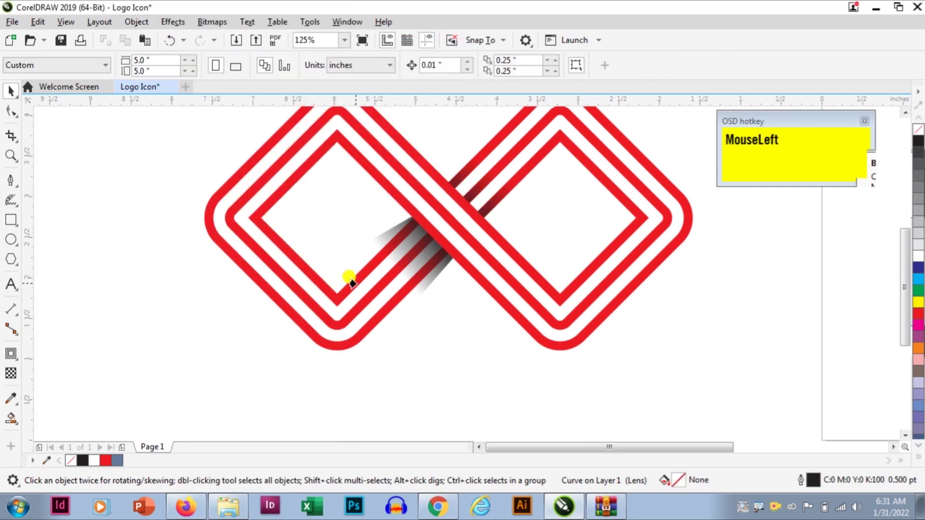
- Fill the infinity logo yellow and apply Add Perspective to it
{"action": "scroll", "scroll_direction": "down", "scroll_amount": 3}
{"action": "left_click_drag", "start_coordinate": [621, 353], "coordinate": [906, 312]}
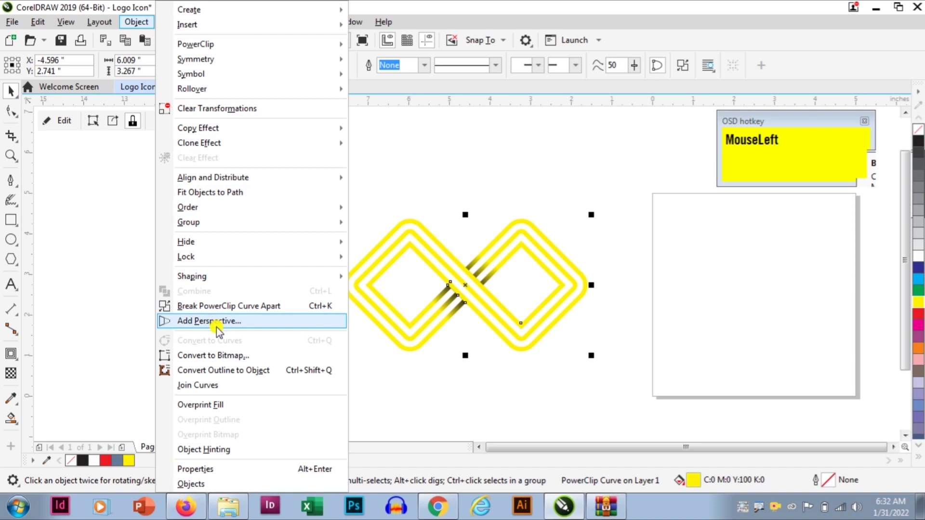
{"action": "key", "text": "ctrl+s"}
{"action": "key", "text": "s"}
- Drag the perspective corner handles so the logo tilts with its right side raised
{"action": "left_click", "coordinate": [218, 332]}
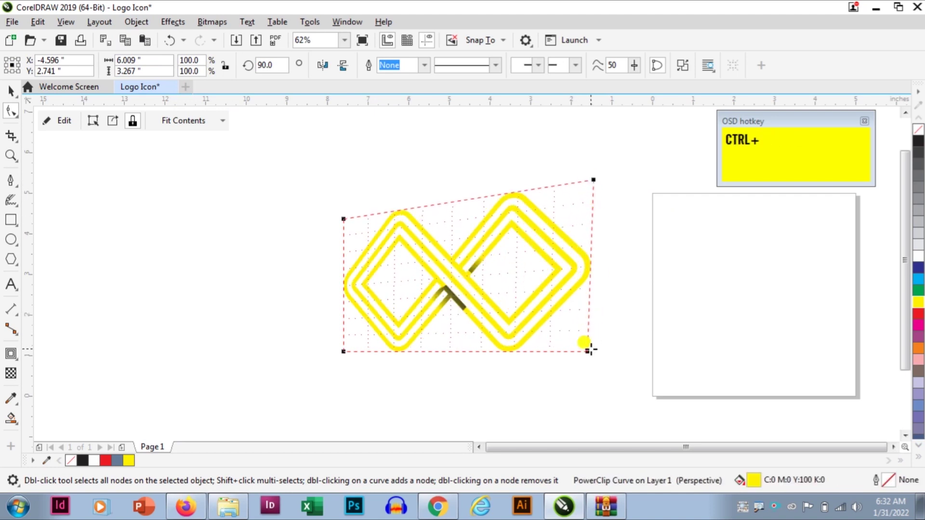
{"action": "left_click_drag", "start_coordinate": [595, 360], "coordinate": [675, 248]}
{"action": "key", "text": "ctrl+space"}
{"action": "left_click", "coordinate": [743, 272]}
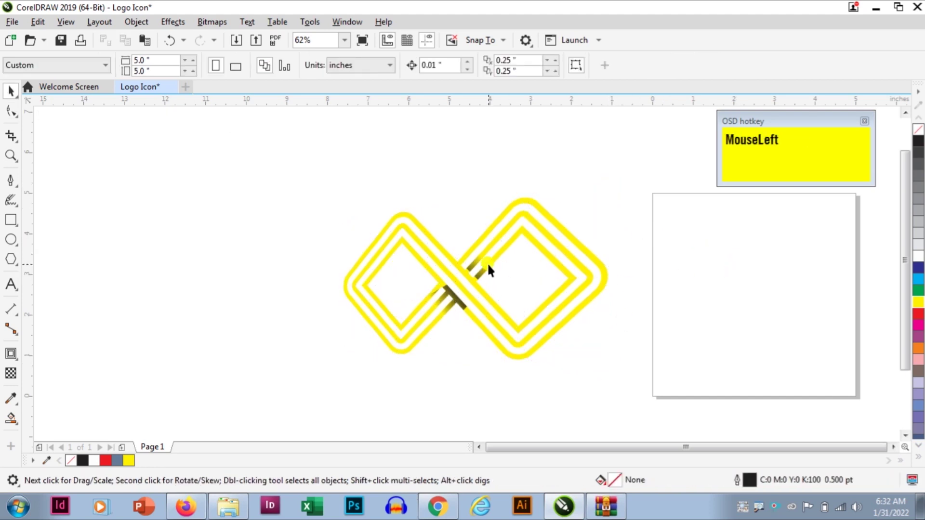
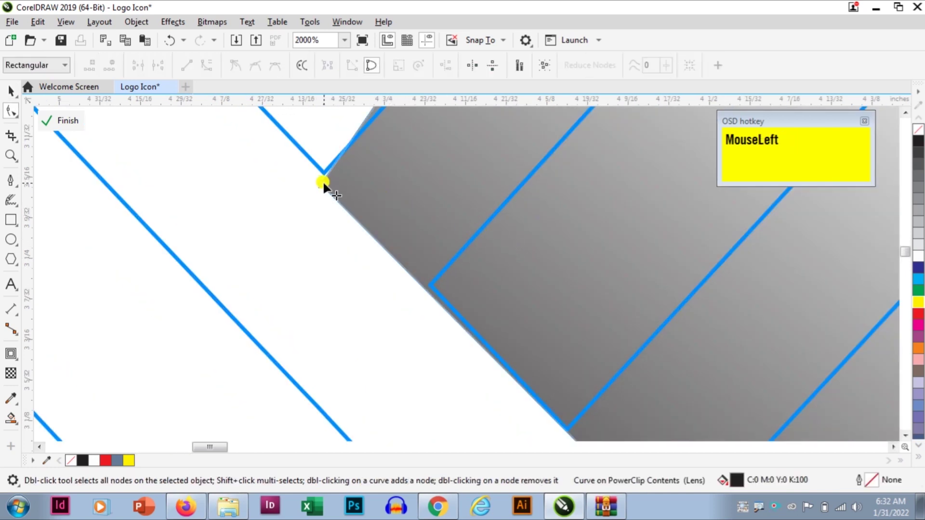
- Inside the PowerClip contents, reshape the upper crossing shadow's corner and edge
{"action": "scroll", "scroll_direction": "down", "scroll_amount": 3}
{"action": "scroll", "scroll_direction": "up", "scroll_amount": 3}
{"action": "left_click", "coordinate": [398, 289]}
{"action": "scroll", "scroll_direction": "down", "scroll_amount": 3}
{"action": "key", "text": "ctrl+space"}
{"action": "scroll", "scroll_direction": "down", "scroll_amount": 3}
{"action": "scroll", "scroll_direction": "up", "scroll_amount": 3}
{"action": "left_click", "coordinate": [502, 309]}
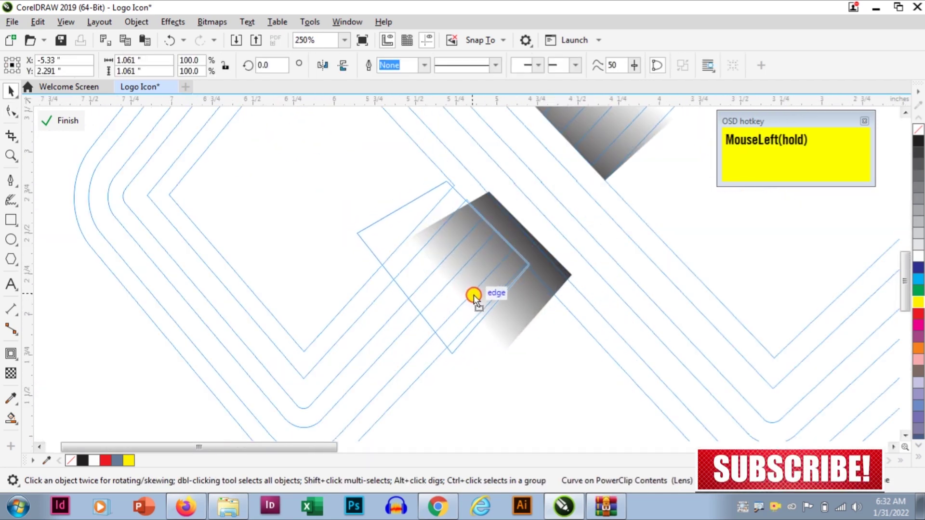
{"action": "scroll", "scroll_direction": "up", "scroll_amount": 3}
{"action": "scroll", "scroll_direction": "down", "scroll_amount": 3}
{"action": "scroll", "scroll_direction": "up", "scroll_amount": 3}
- Adjust the lower crossing shadow shape to fit the skewed bands
{"action": "left_click", "coordinate": [567, 246]}
{"action": "scroll", "scroll_direction": "down", "scroll_amount": 3}
{"action": "scroll", "scroll_direction": "up", "scroll_amount": 3}
{"action": "left_click", "coordinate": [608, 212]}
{"action": "scroll", "scroll_direction": "down", "scroll_amount": 3}
{"action": "scroll", "scroll_direction": "up", "scroll_amount": 3}
{"action": "left_click", "coordinate": [607, 192]}
{"action": "scroll", "scroll_direction": "down", "scroll_amount": 3}
{"action": "key", "text": "ctrl+space"}
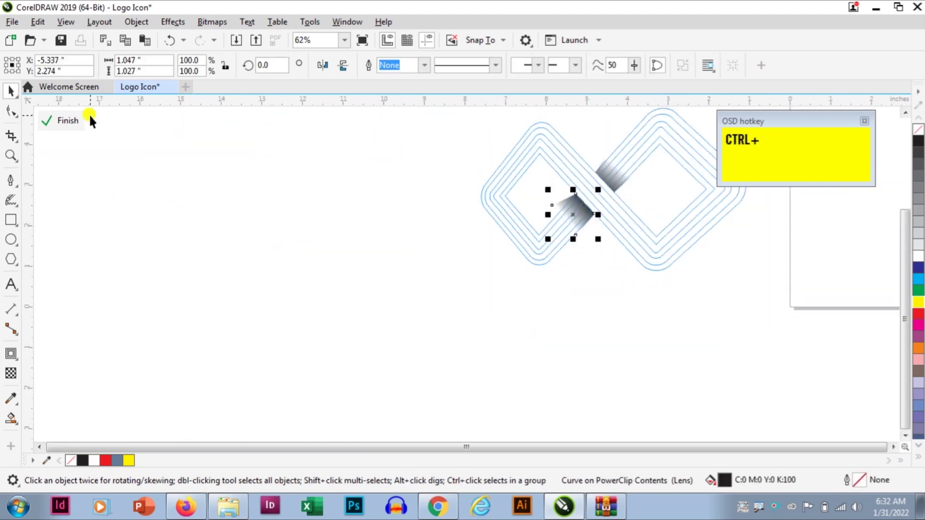
- Finish editing the clipped contents and select the whole logo for placement on the page
{"action": "left_click", "coordinate": [67, 122]}
{"action": "scroll", "scroll_direction": "down", "scroll_amount": 3}
{"action": "left_click", "coordinate": [495, 237]}
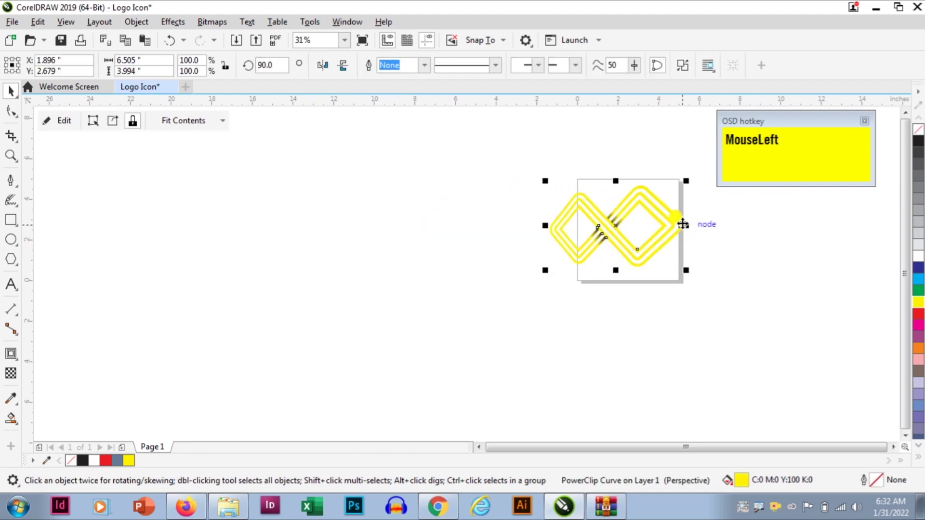